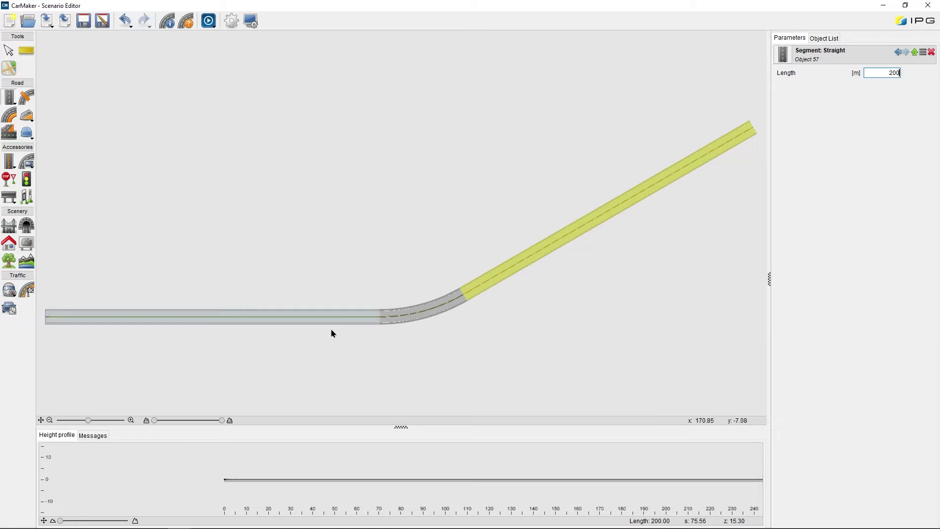
Step: Confirm the 200 m straight length, discard a stray zero-length segment, and reopen the road segment choices
key("f")
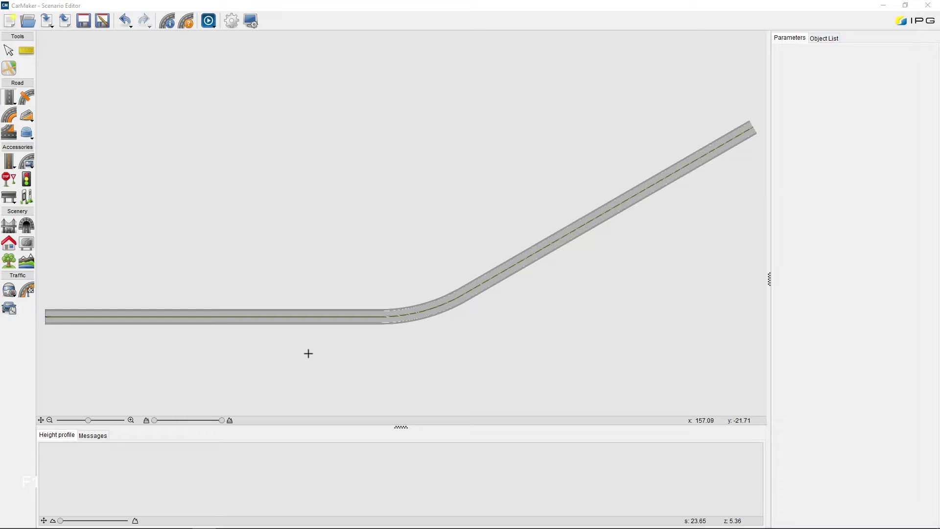
left_click(622, 272)
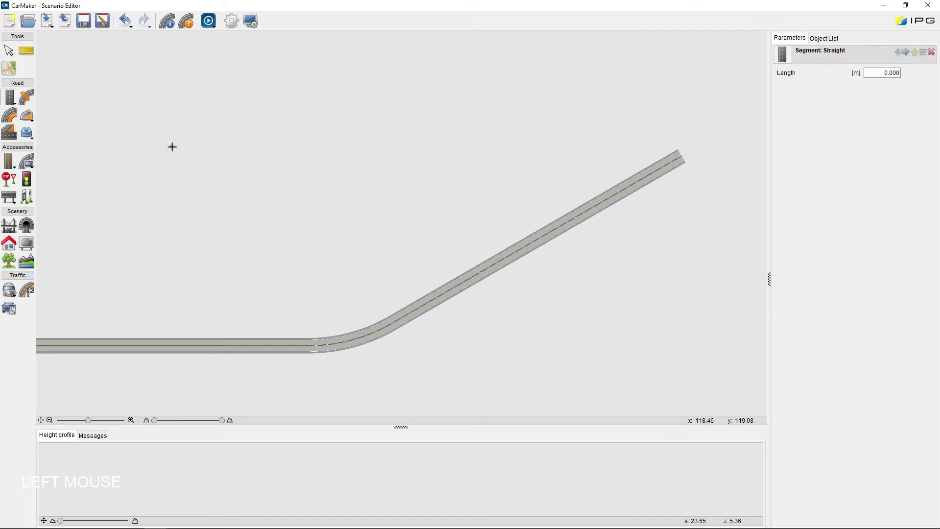
key("Escape")
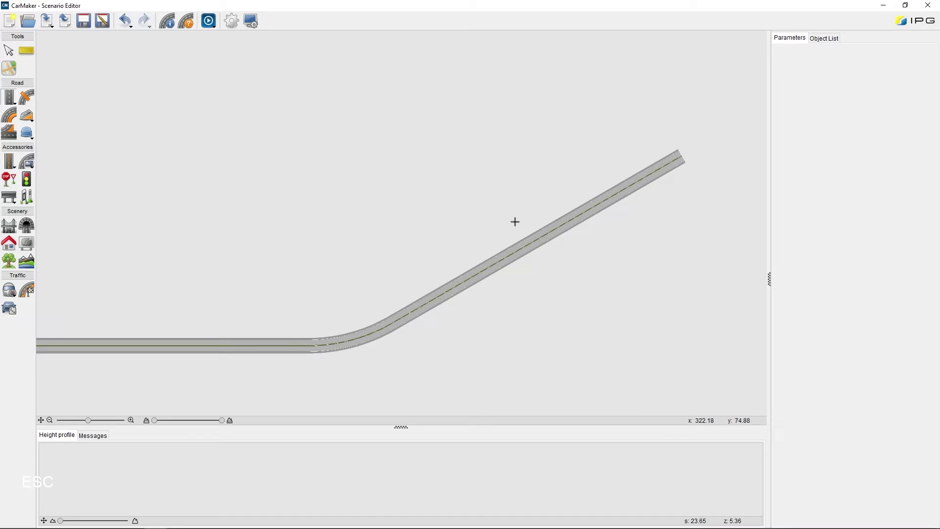
left_click(590, 280)
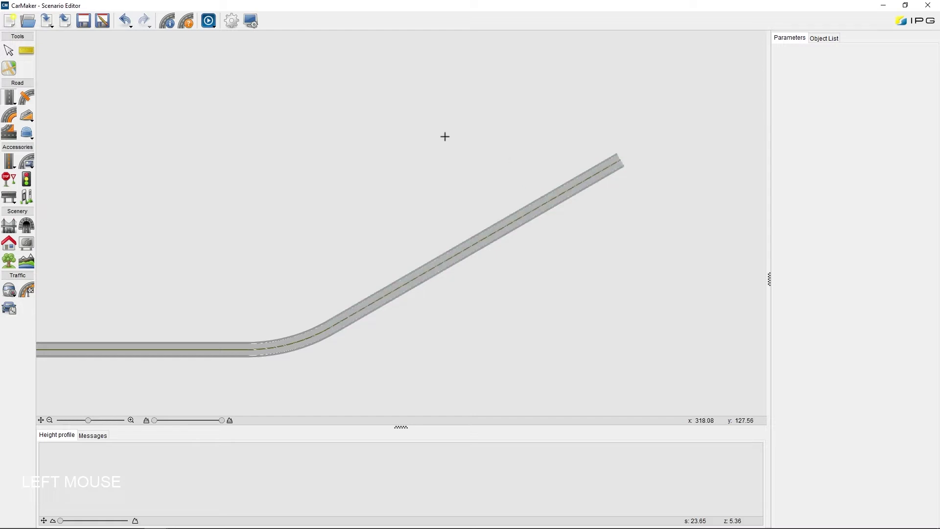
Step: Add a new separate straight road segment with a length of 500 m
right_click(448, 140)
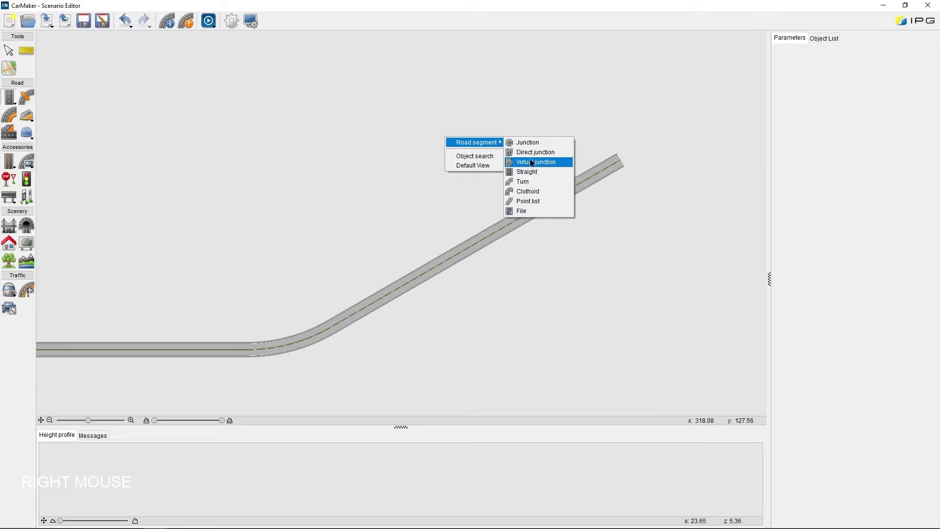
left_click(531, 176)
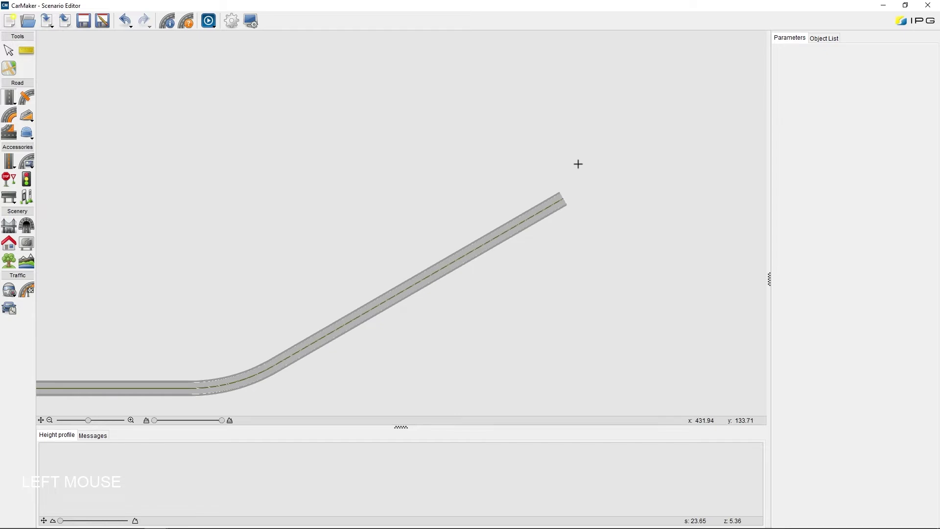
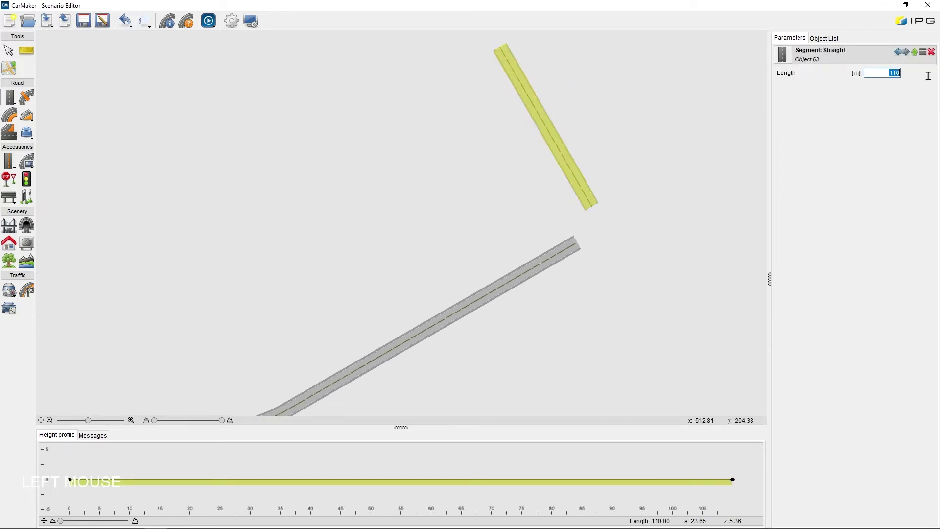
key("KP_5")
key("KP_0")
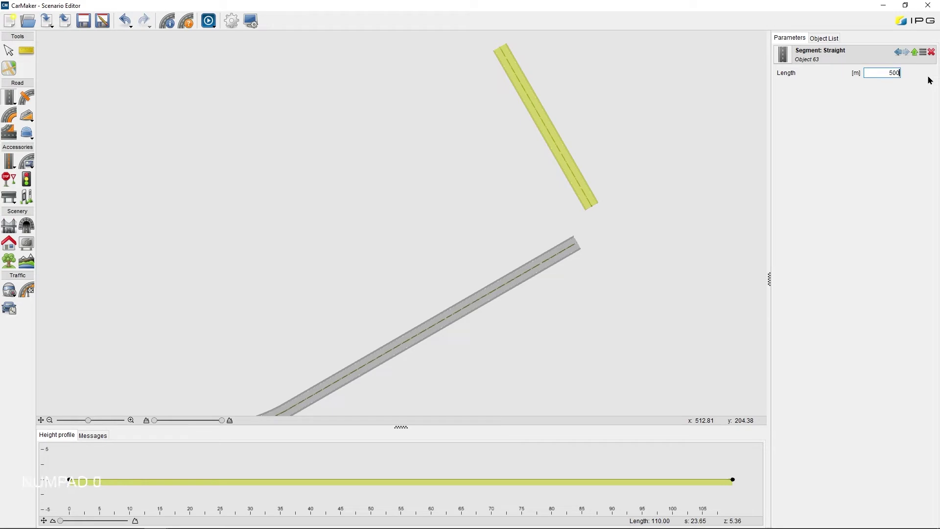
key("Return")
Step: Inspect the new straight's start point at its 120° heading, then deselect it
scroll("down", 3)
left_click(601, 292)
scroll("down", 3)
scroll("down", 3)
left_click(498, 198)
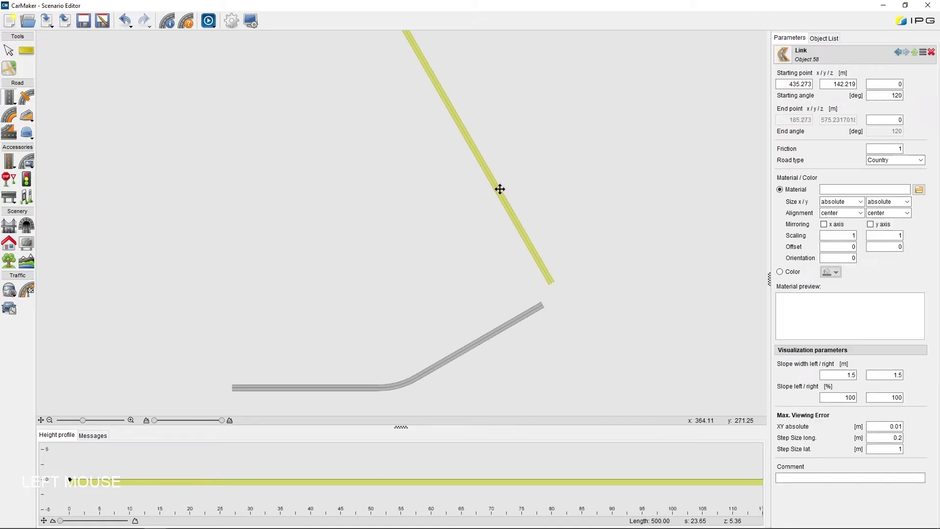
left_click(499, 198)
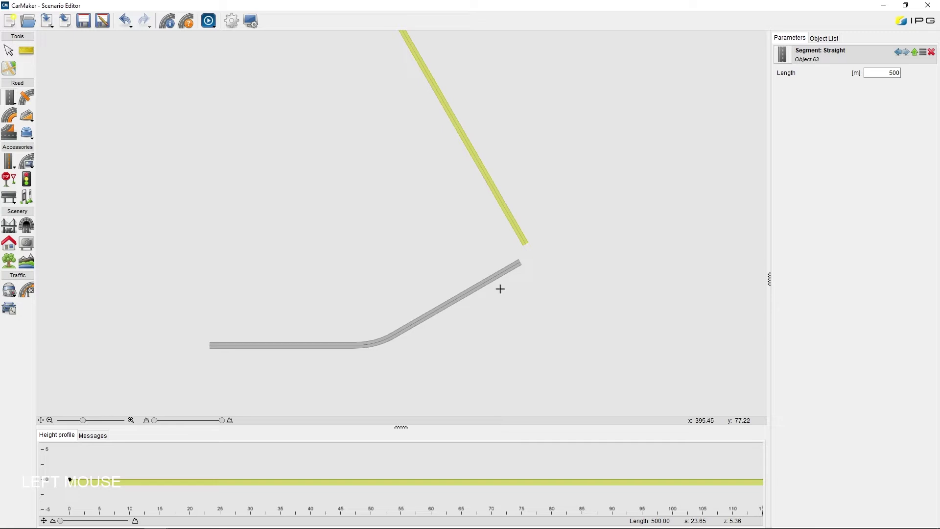
left_click(540, 288)
Step: Draw a curving point-list road of about 786 m, adjusting and adding points so it ends near the other road ends
right_click(540, 288)
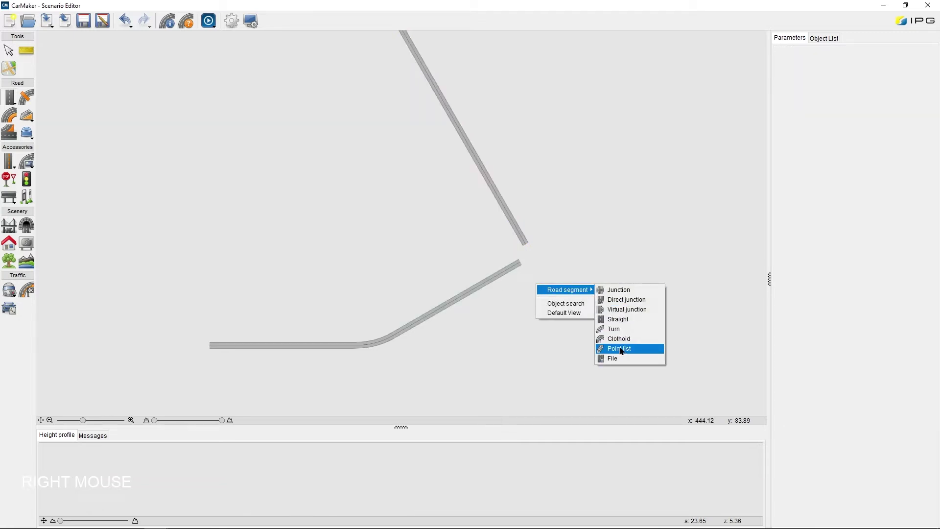
left_click(623, 350)
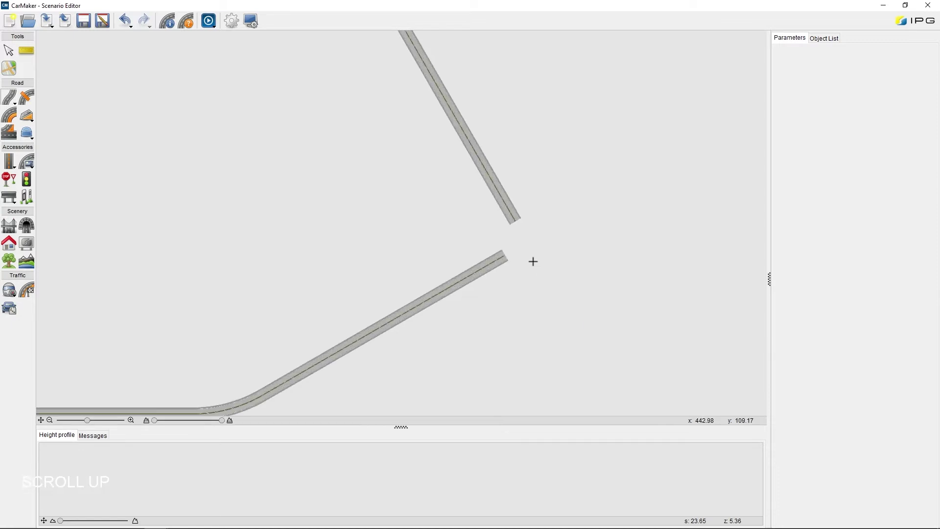
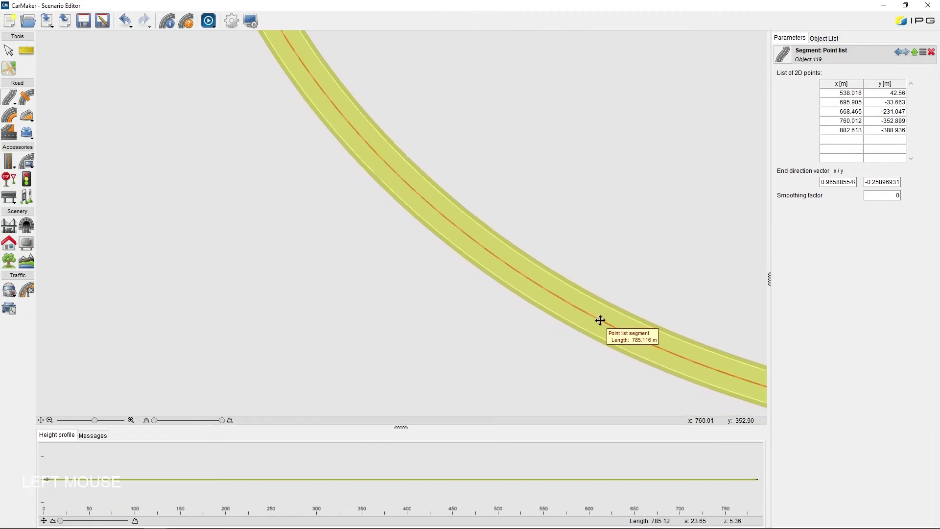
left_click(604, 318)
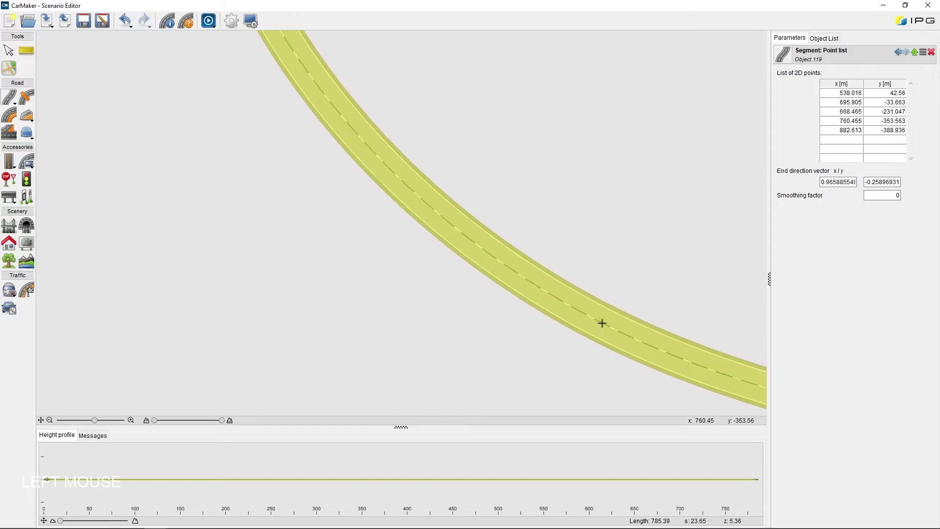
scroll("up", 3)
scroll("up", 3)
left_click(489, 250)
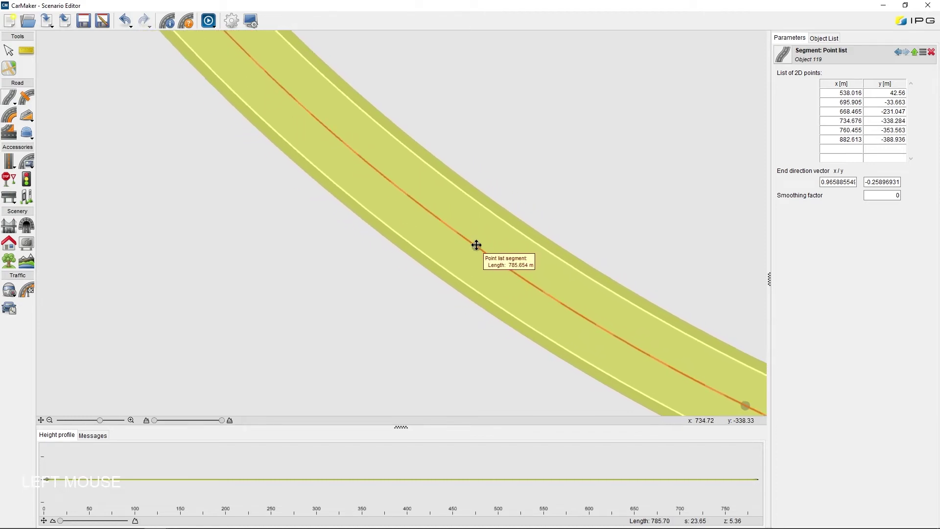
scroll("down", 3)
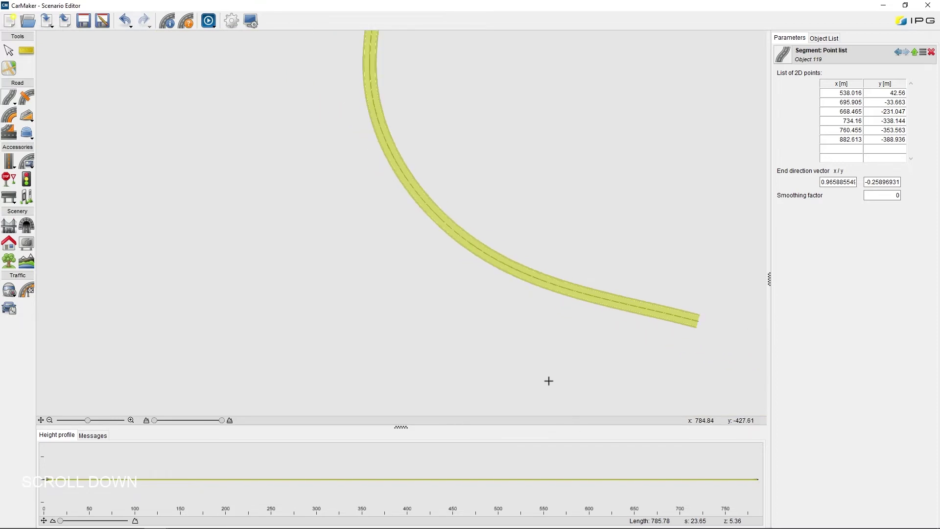
left_click(505, 276)
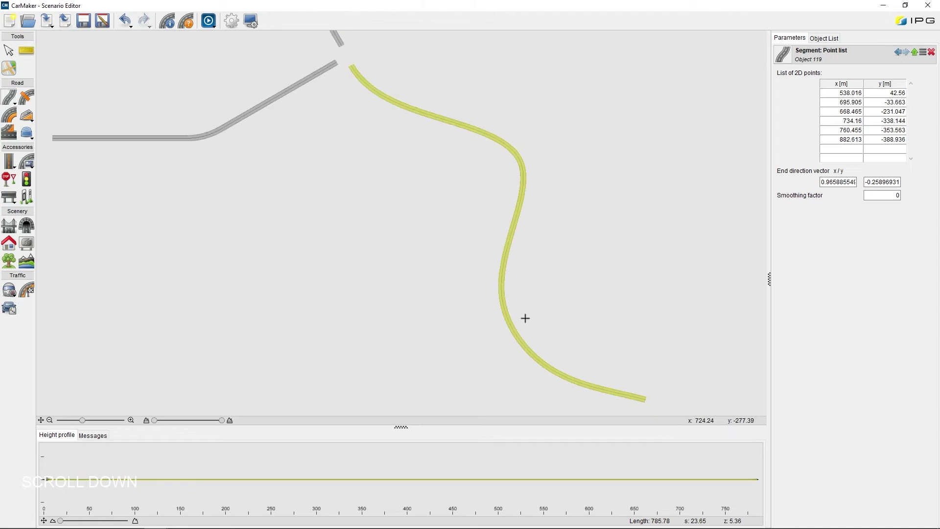
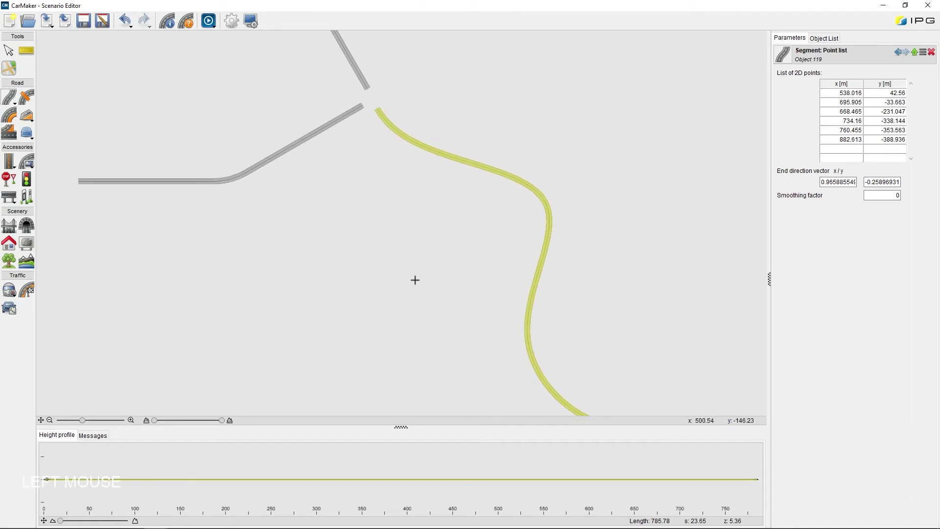
left_click(405, 259)
Step: Switch to the Junction tool from the road segment choices
right_click(423, 204)
left_click(500, 210)
scroll("up", 3)
left_click(424, 203)
scroll("up", 3)
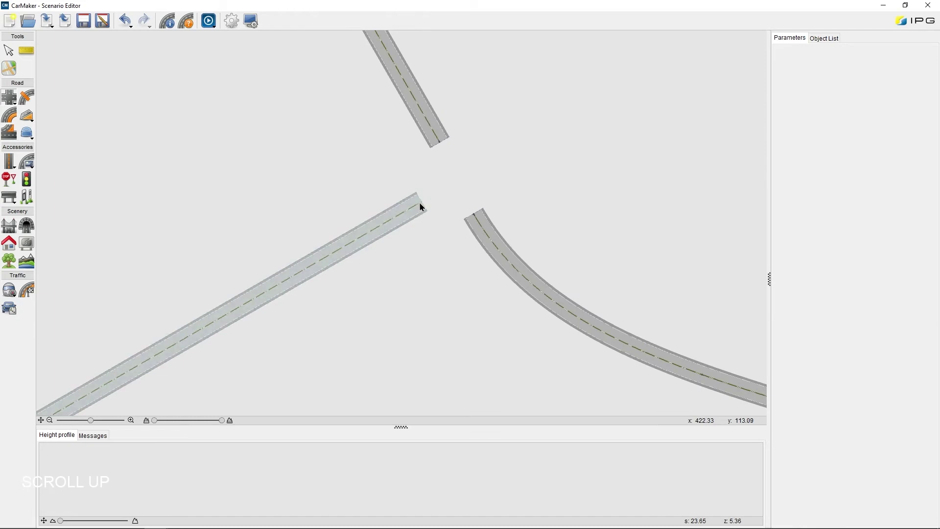
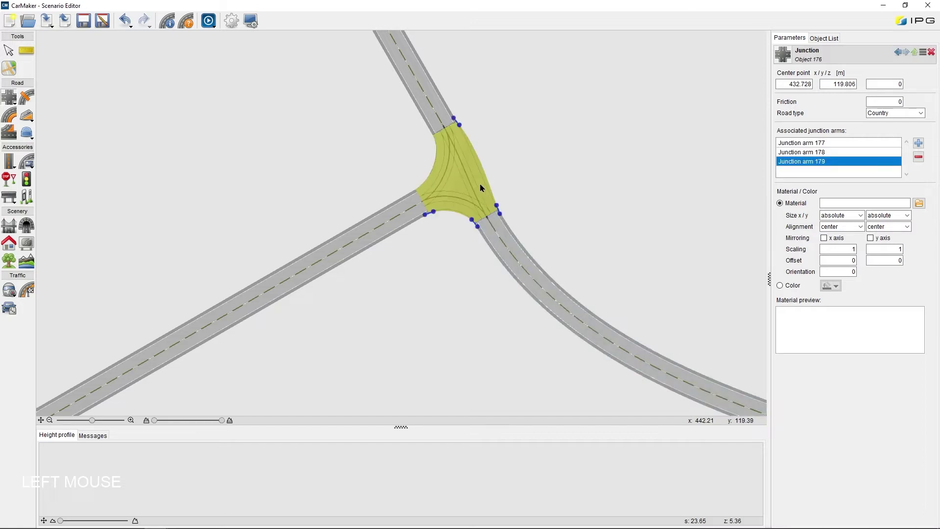
Step: Place a three-arm junction joining the road ends and start saving the road file
scroll("up", 3)
left_click(523, 225)
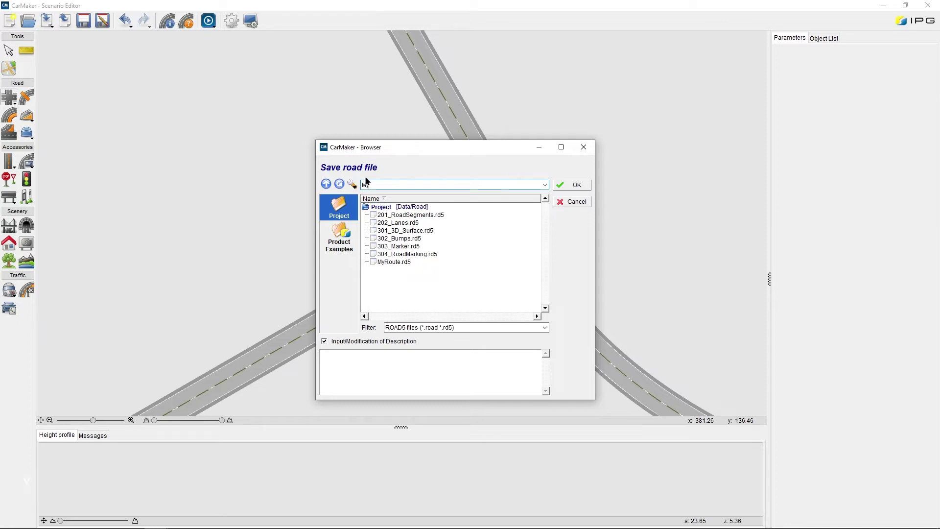
Step: Save the road network as MyRoad.rd5 in the project's road folder
key("shift+r")
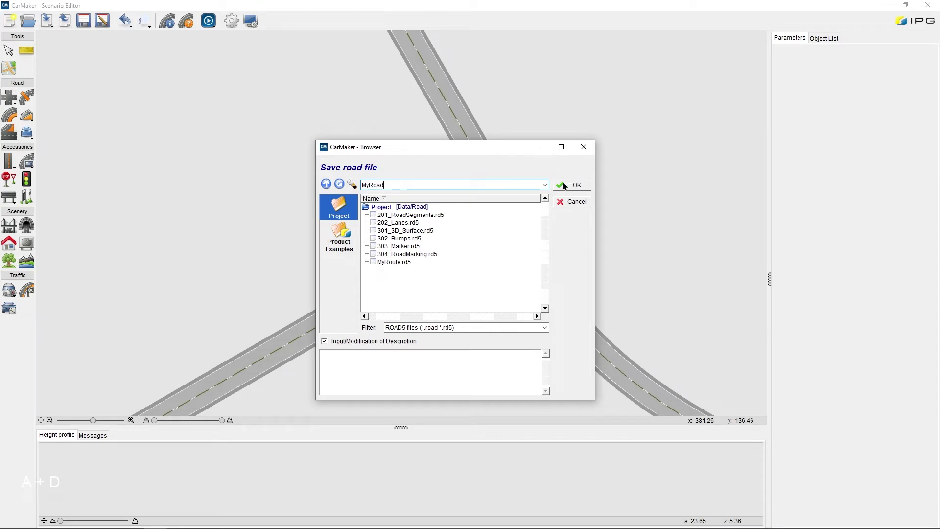
left_click(571, 188)
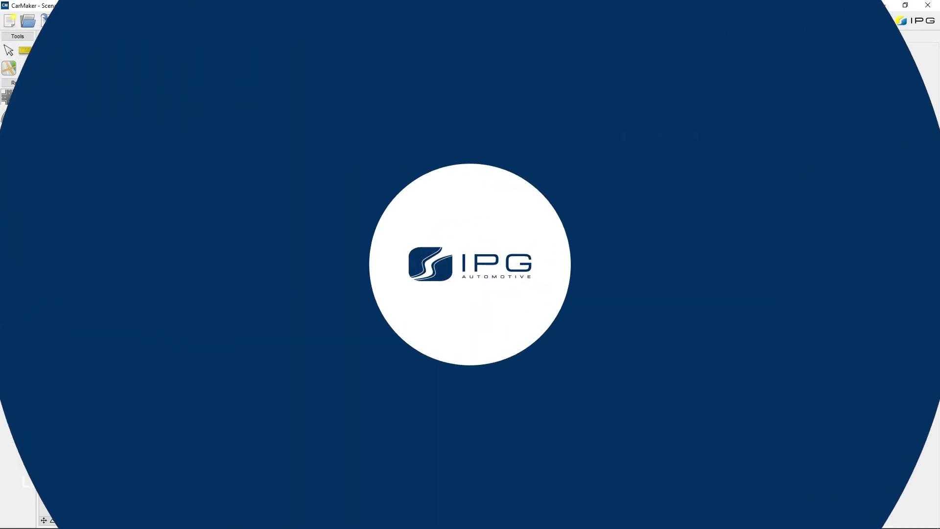
left_click(92, 436)
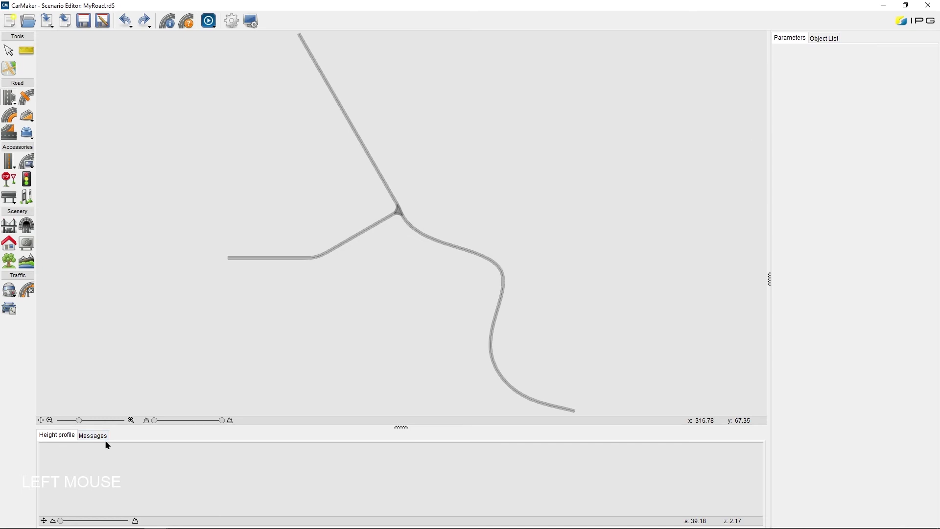
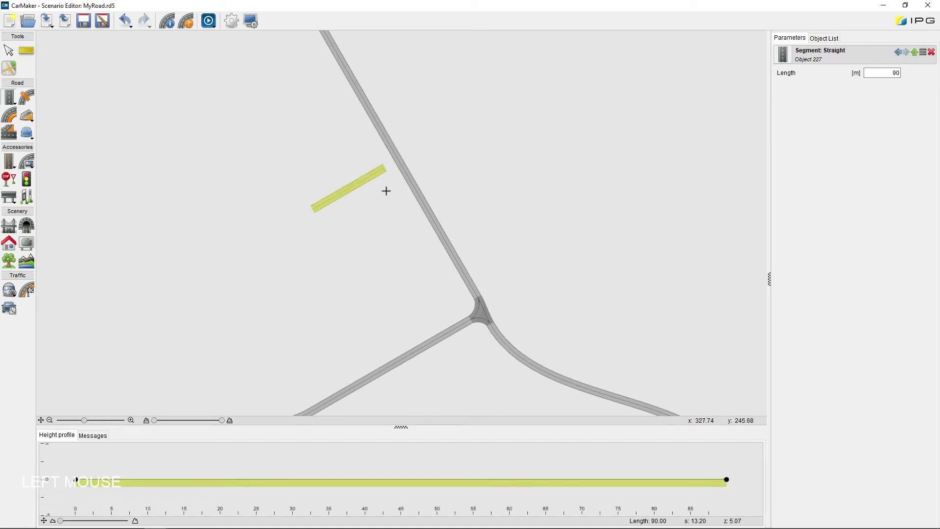
Step: Place a separate 90 m straight road segment beside the northern road
scroll("up", 3)
scroll("up", 3)
Step: Link the 90 m segment to the northern road with a second junction and reset to the full network view
right_click(380, 195)
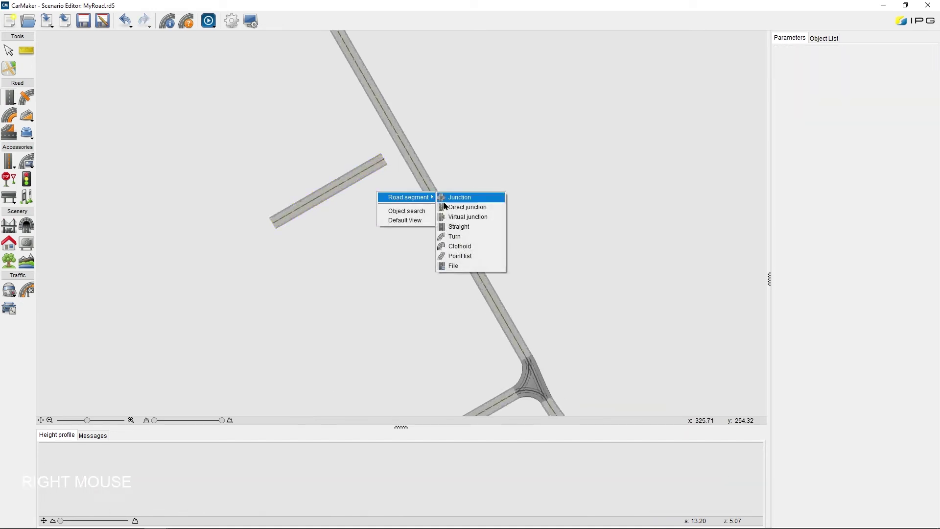
left_click(458, 218)
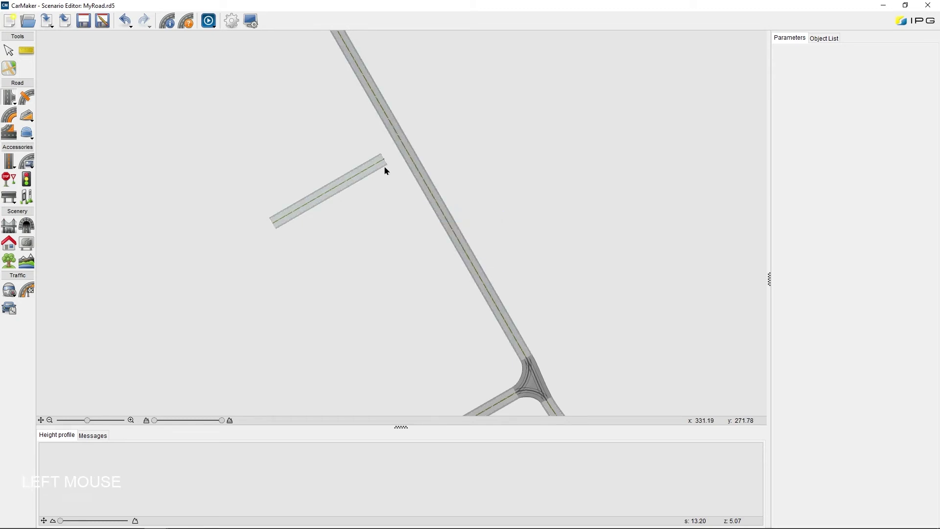
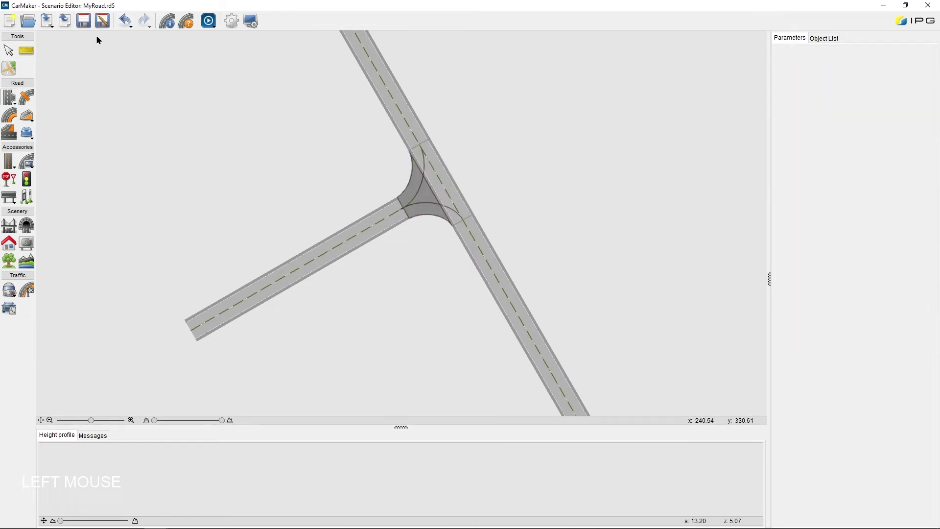
key("F1")
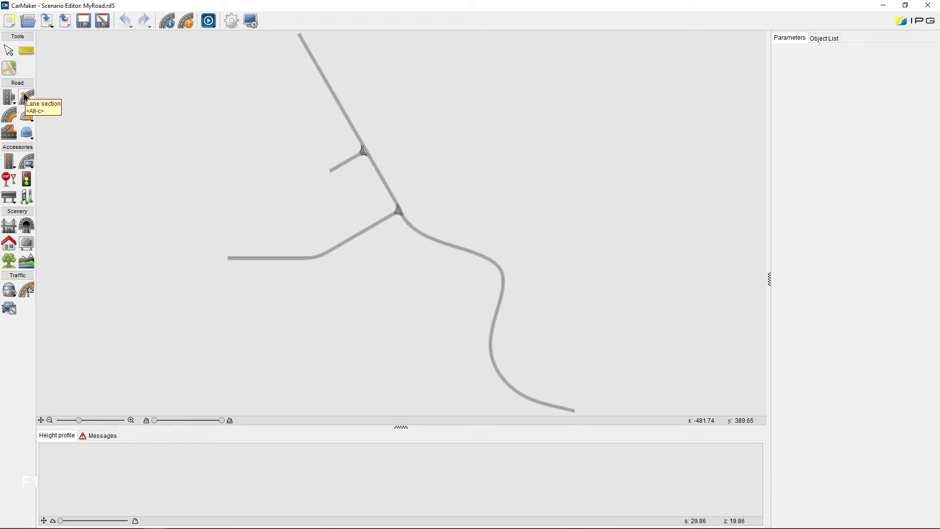
Step: Place a lane section on the western road with a start offset of 300 m
left_click(27, 97)
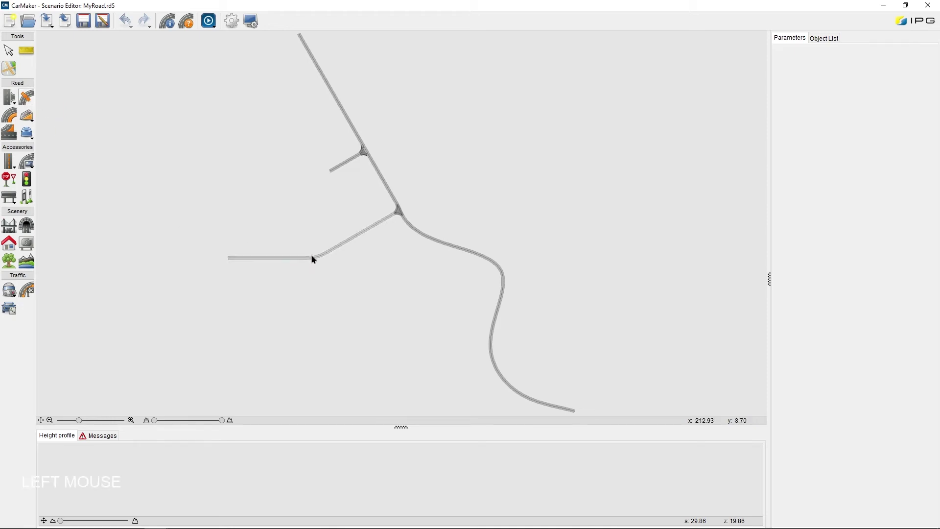
scroll("up", 3)
left_click(314, 260)
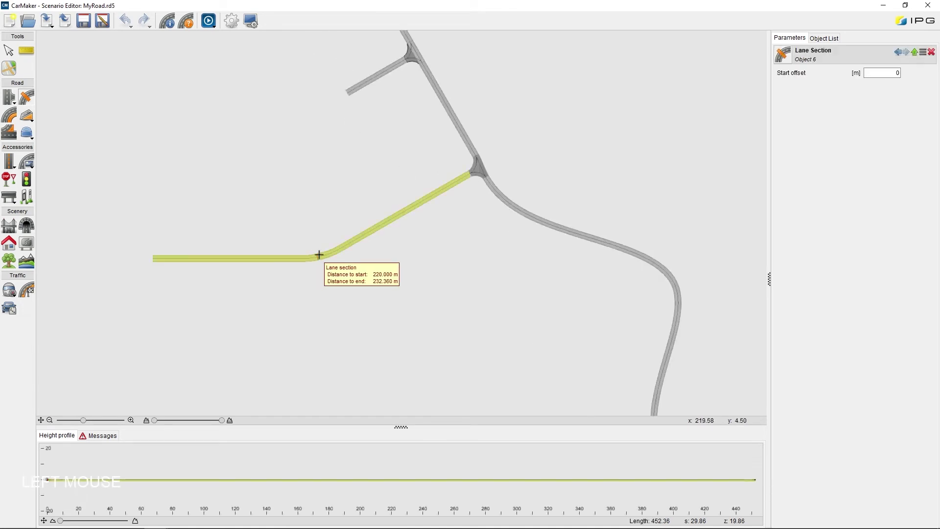
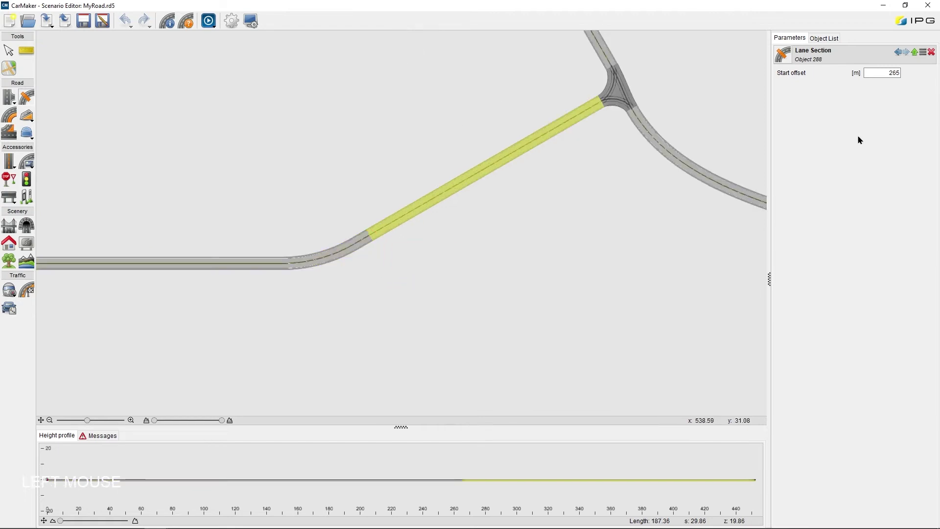
left_click(902, 126)
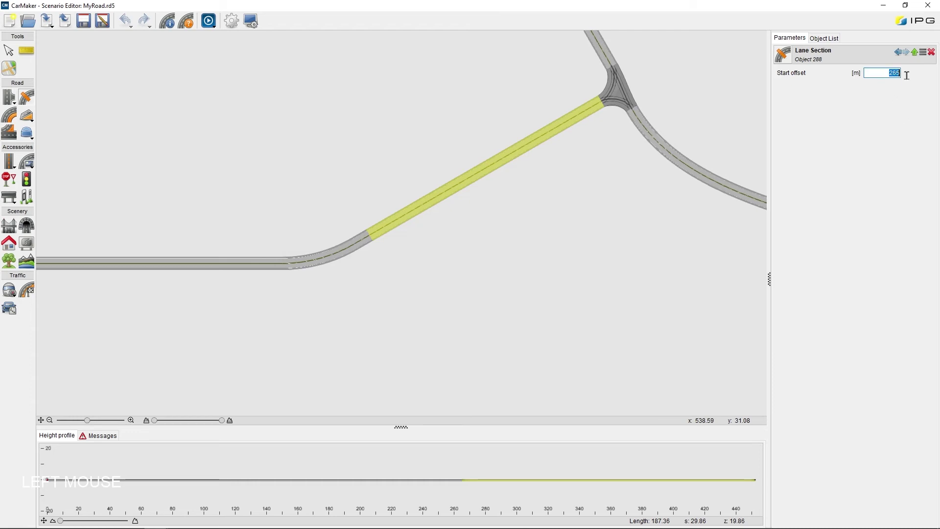
key("KP_3")
key("KP_0")
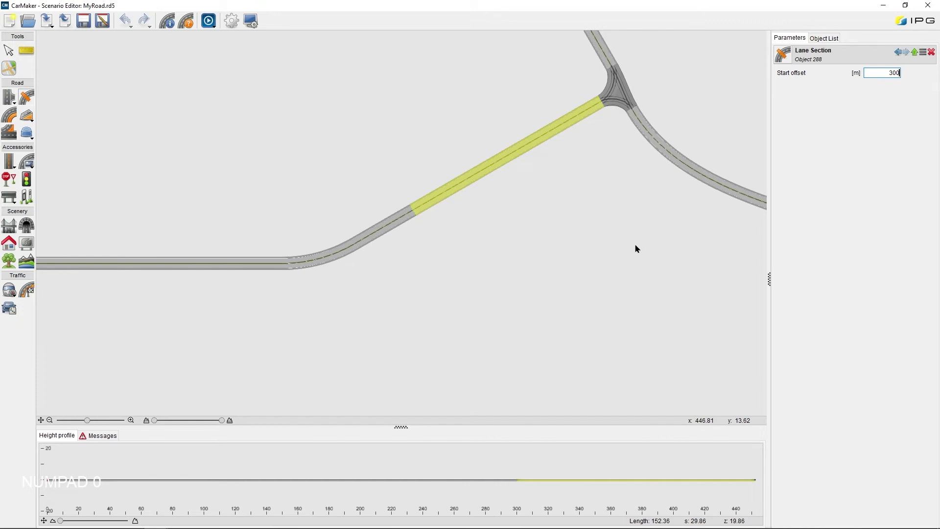
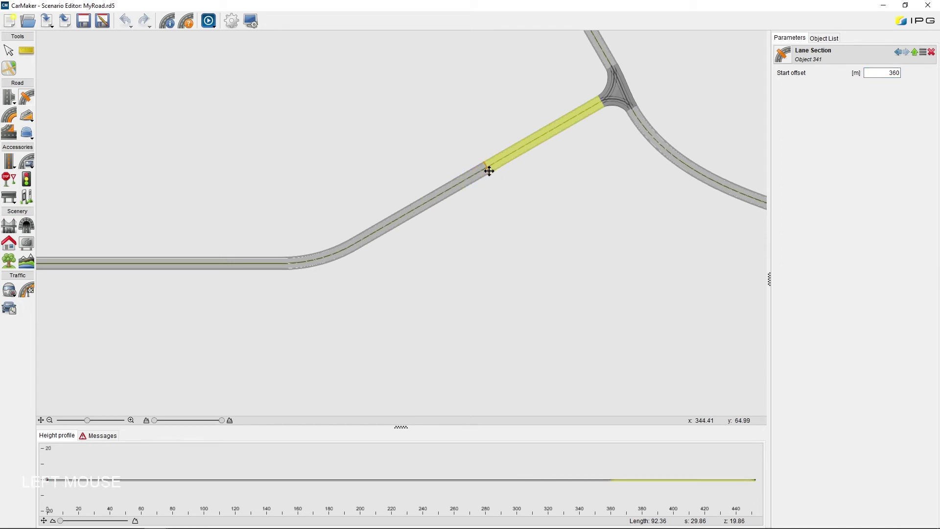
Step: Add a second lane section starting at 360 m and leave the lane section tool
left_click(471, 244)
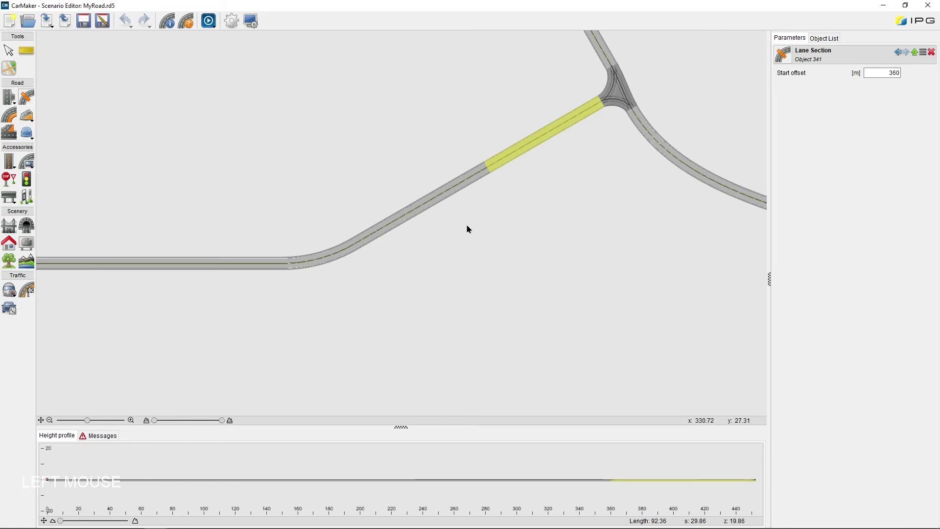
key("F2")
key("F3")
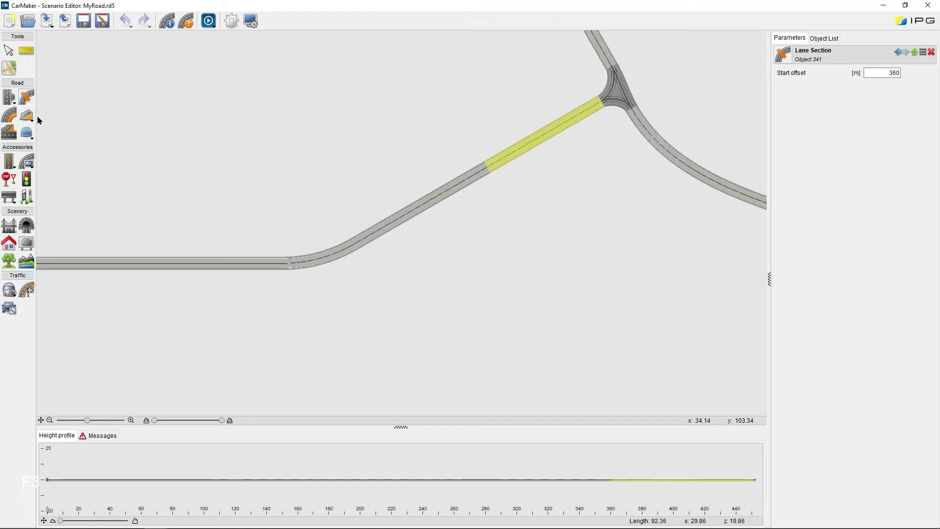
left_click(15, 118)
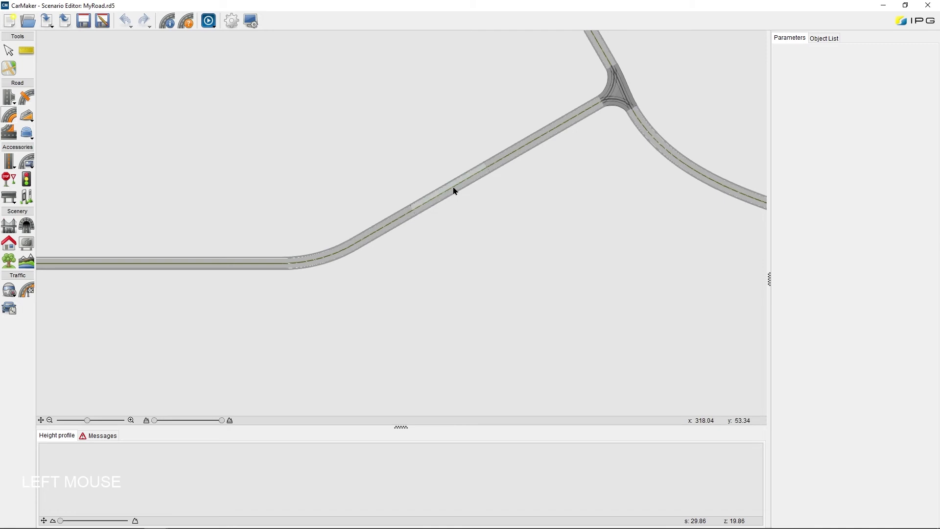
Step: Add a lane to the 300–360 m section with width points 0/0, 10/5, 50/5, 60/0 and save the road
scroll("up", 3)
left_click(459, 193)
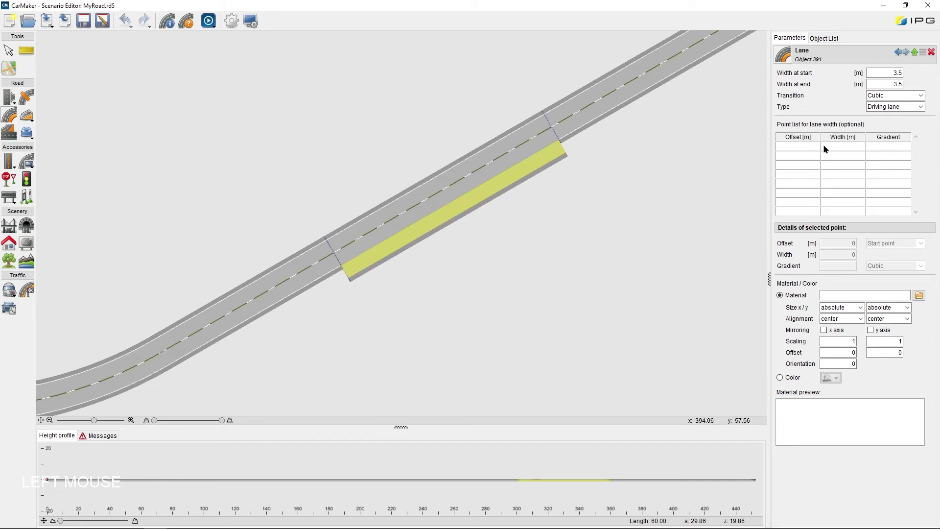
key("F2")
key("F3")
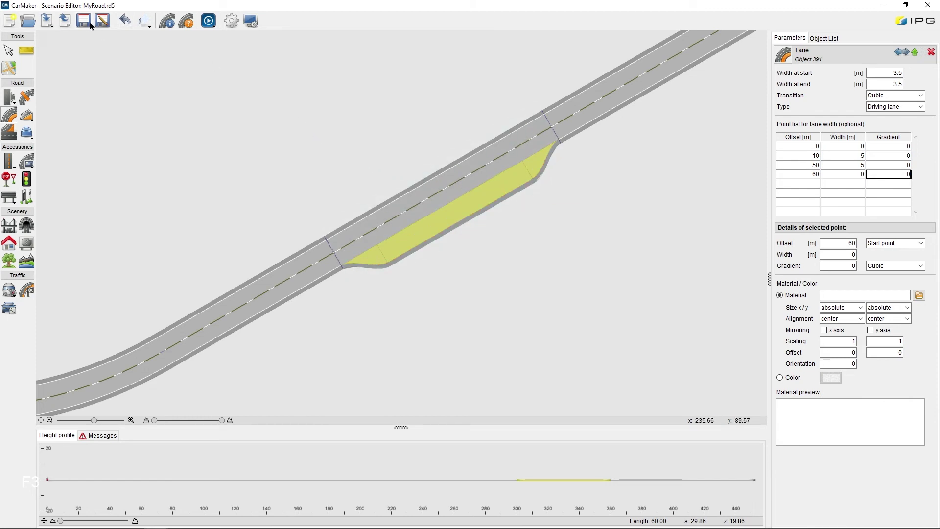
left_click(90, 23)
Step: In the Object List, expand Link 0 > Lane section 1 and show lane L0's 3.5 m driving-lane settings
key("F1")
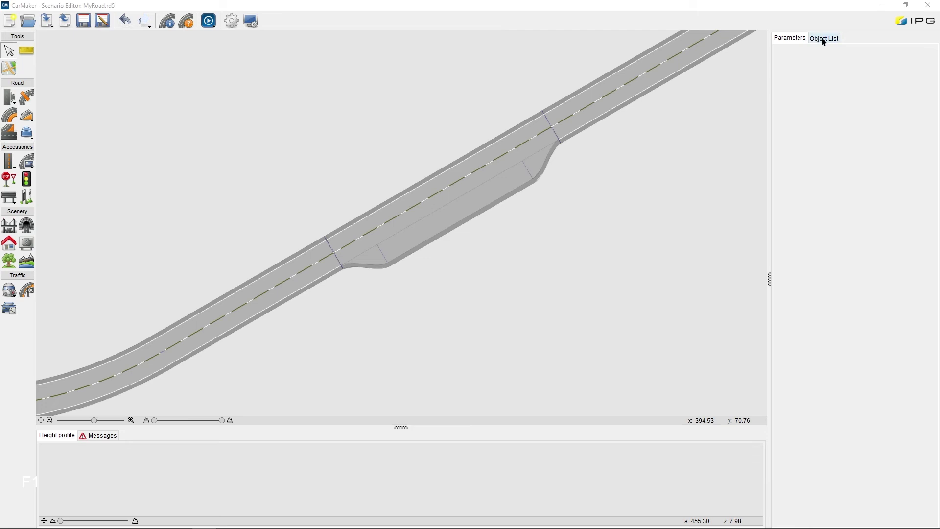
left_click(825, 41)
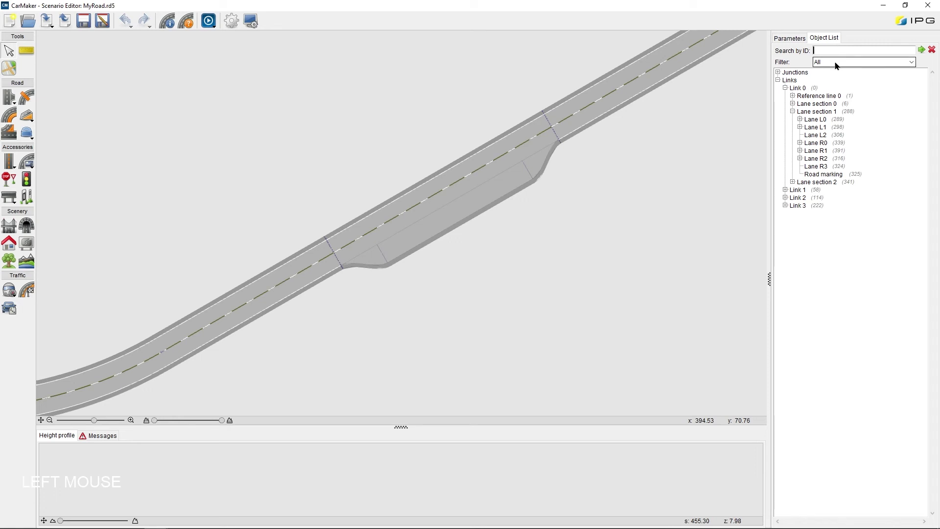
scroll("down", 3)
scroll("down", 3)
left_click(855, 262)
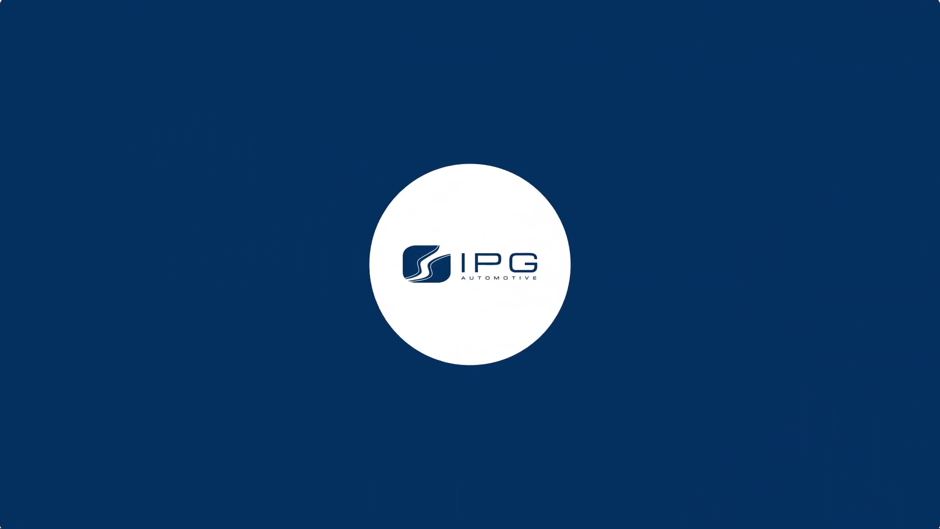
key("F1")
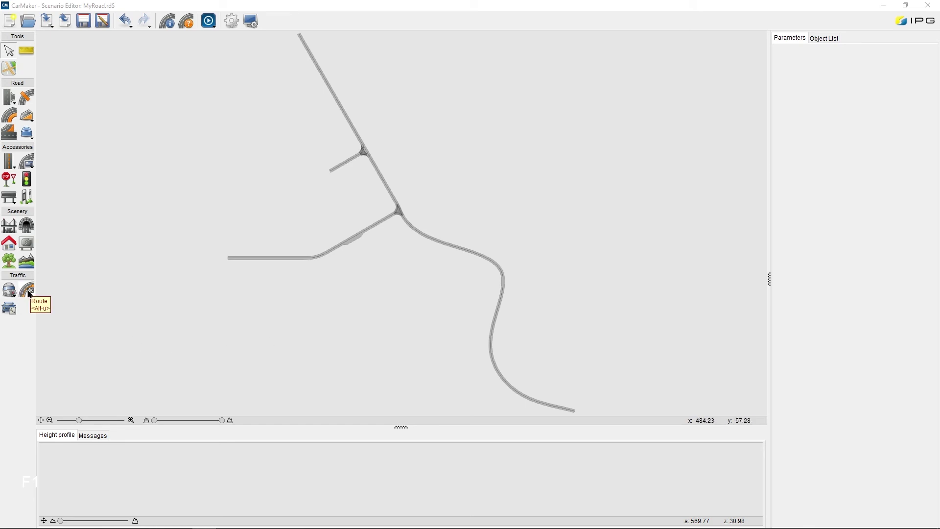
Step: Start Route_0 at the western road end and extend it along the lane toward the junction
left_click(30, 294)
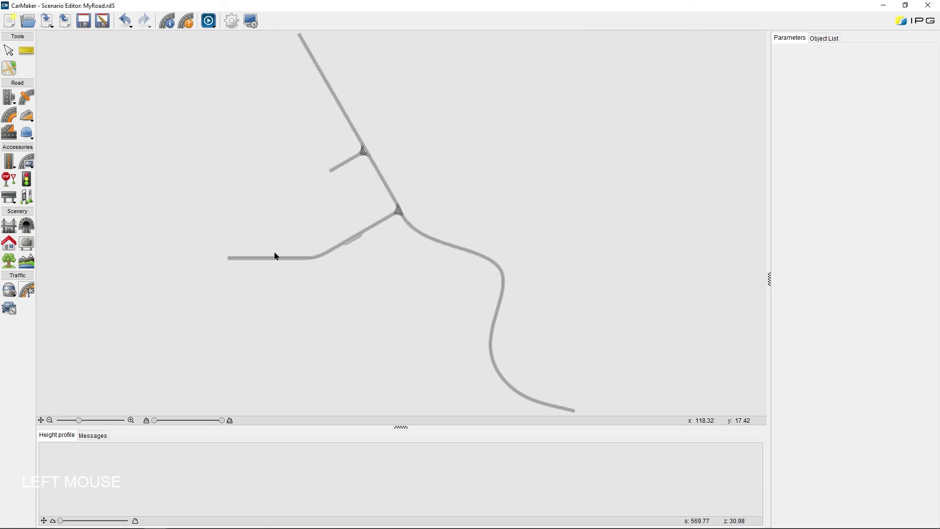
scroll("up", 3)
left_click(332, 287)
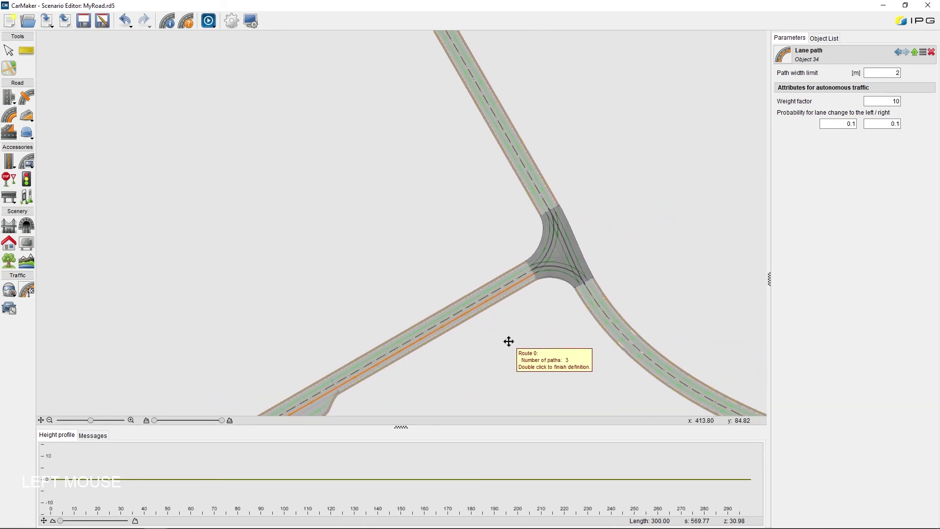
scroll("up", 3)
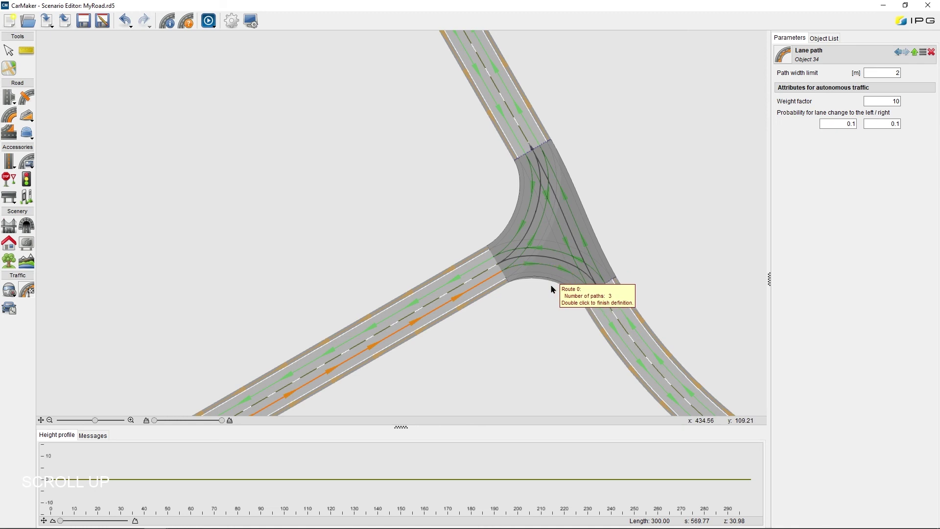
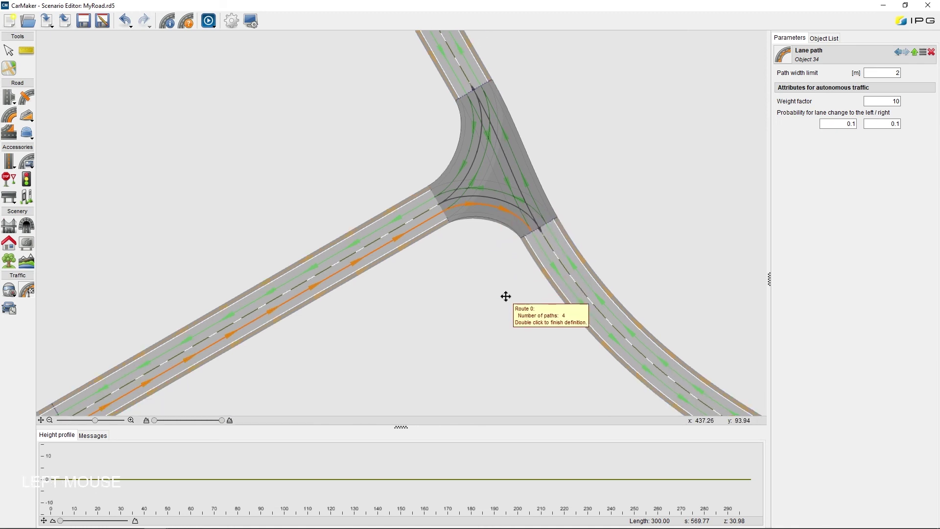
scroll("down", 3)
Step: Finish Route_0 and rename it MyRoute in the Parameters panel
left_click(555, 347)
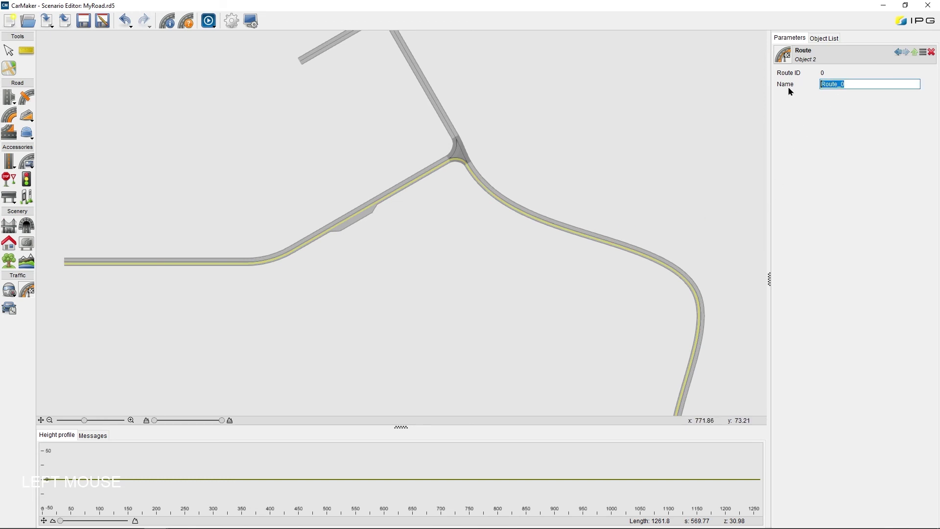
key("BackSpace")
key("shift+m")
key("y")
key("shift+r")
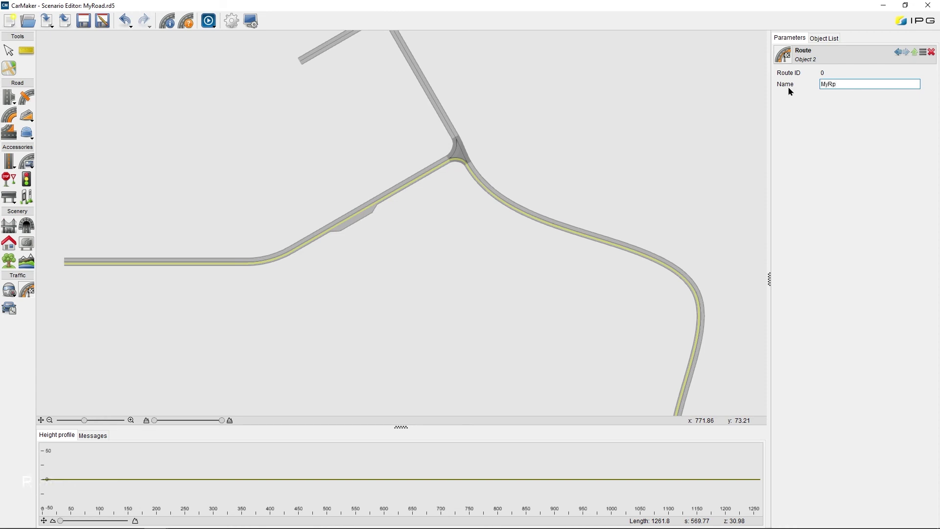
key("BackSpace")
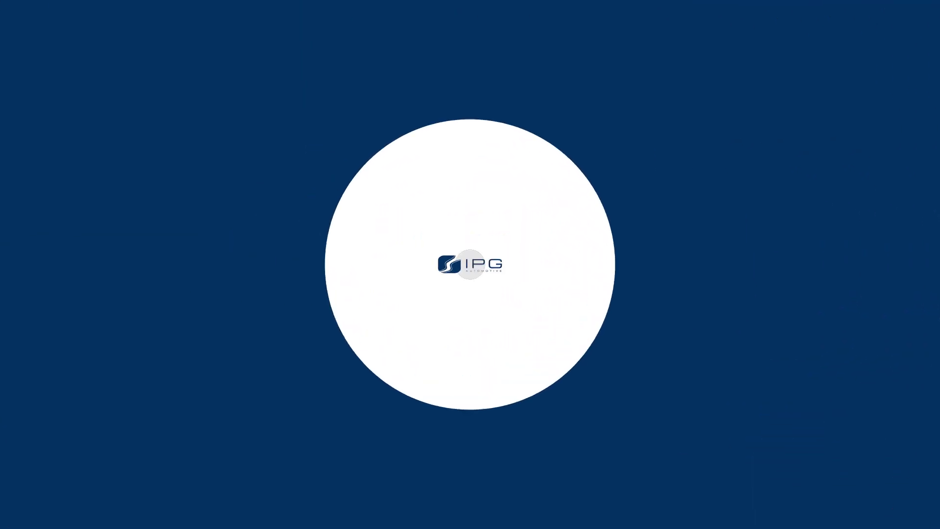
Step: Confirm the name, start a new route from the canvas menu beginning on the western road
key("F1")
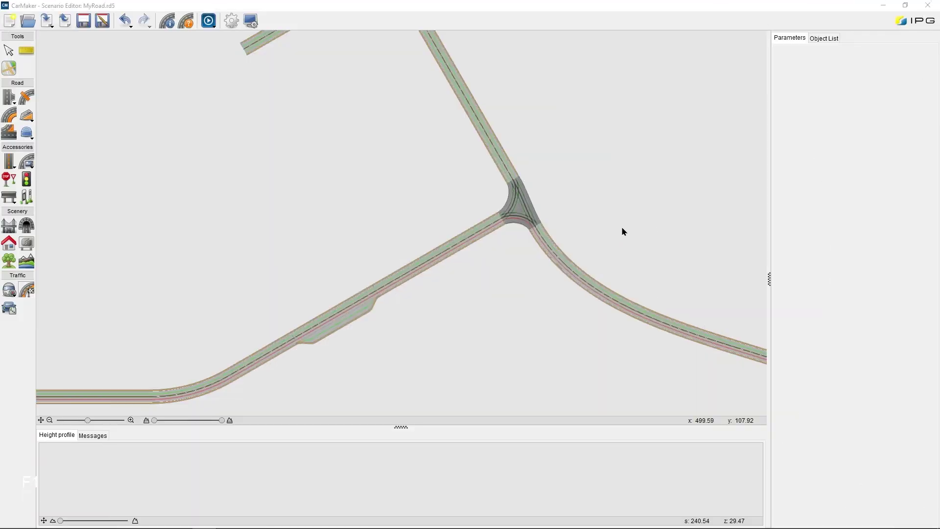
right_click(628, 227)
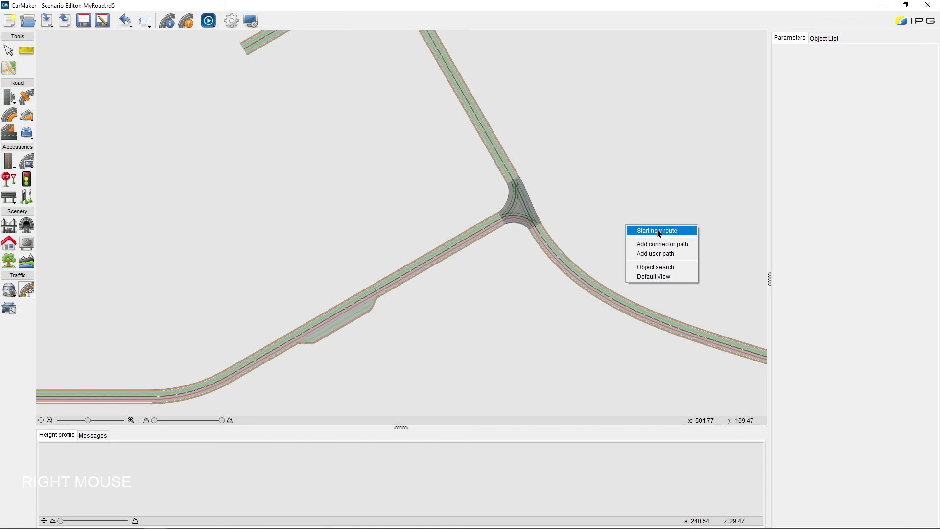
left_click(660, 231)
scroll("down", 3)
left_click(451, 356)
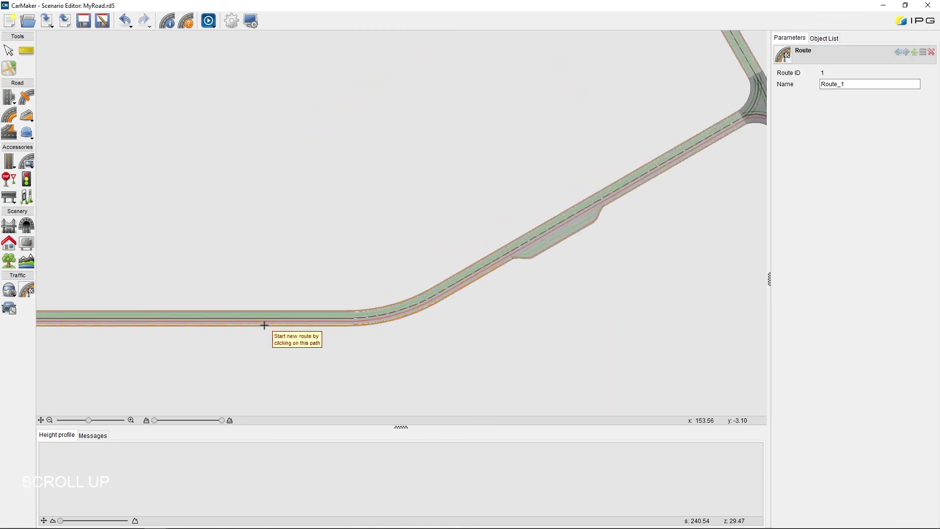
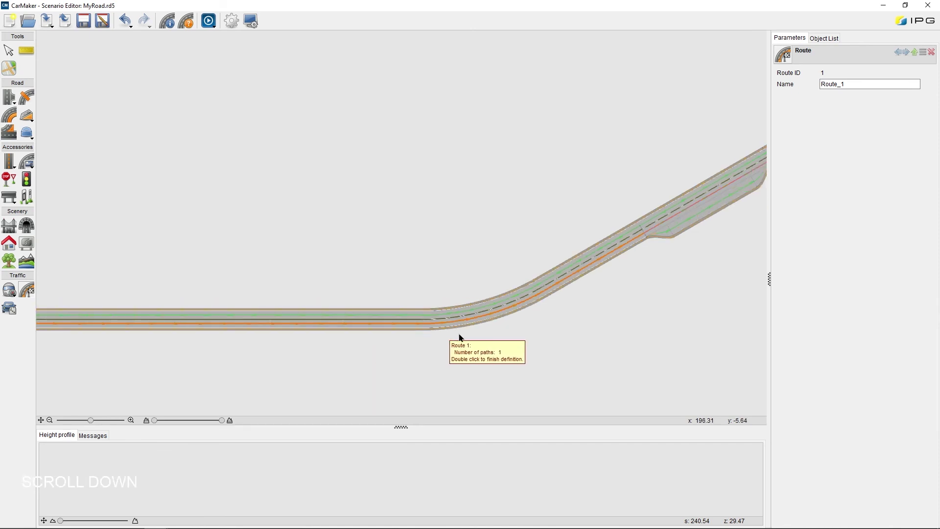
Step: Extend Route_1 through the junction onto the northern road and finish it at 979.82 m
left_click(464, 338)
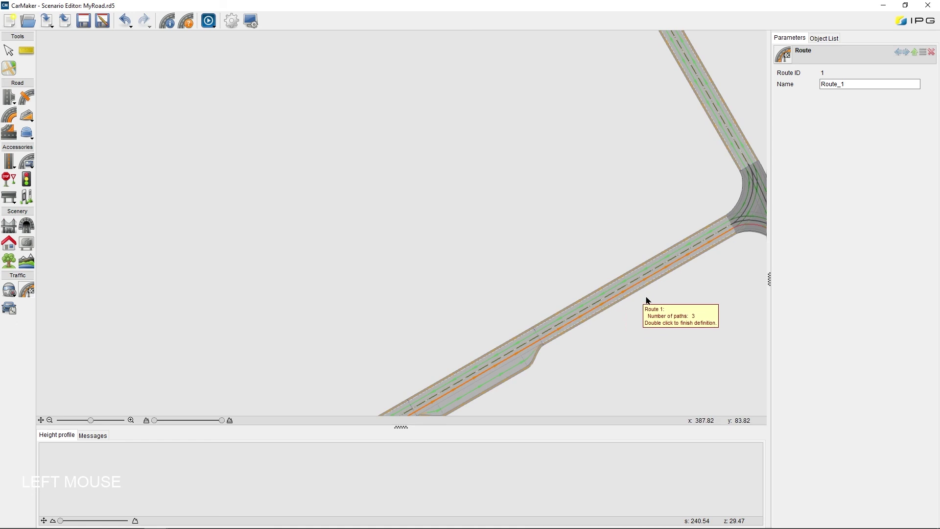
scroll("up", 3)
left_click(611, 360)
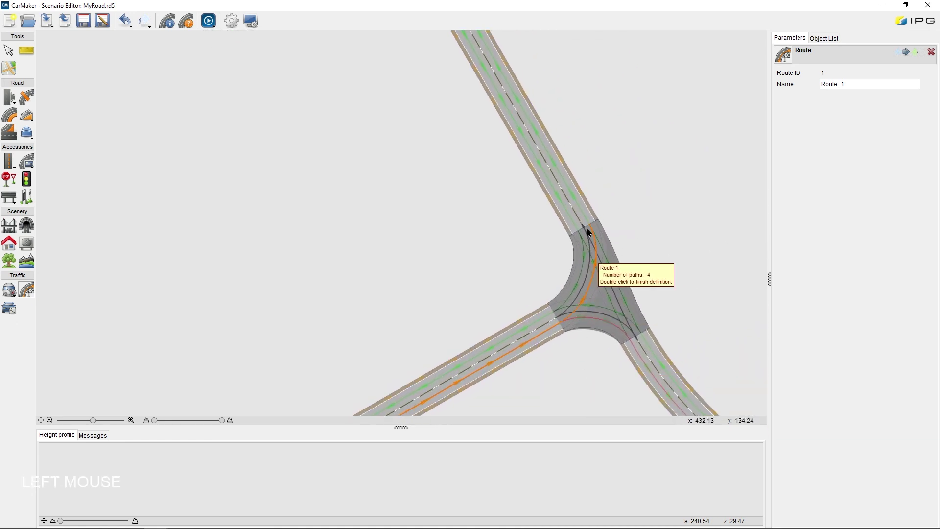
scroll("down", 3)
left_click(627, 188)
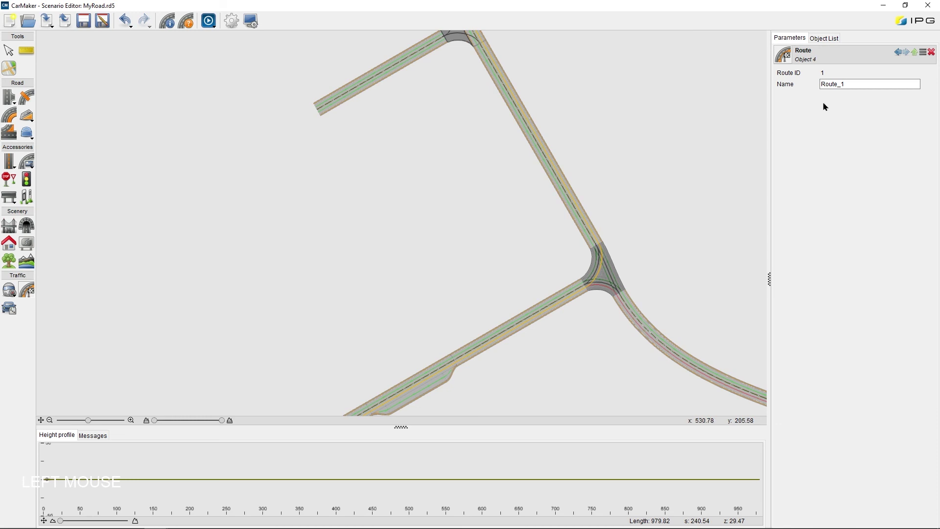
Step: Rename the second route ConstructionSite and launch the IPGMovie 3D road preview
key("BackSpace")
key("shift+c")
key("n")
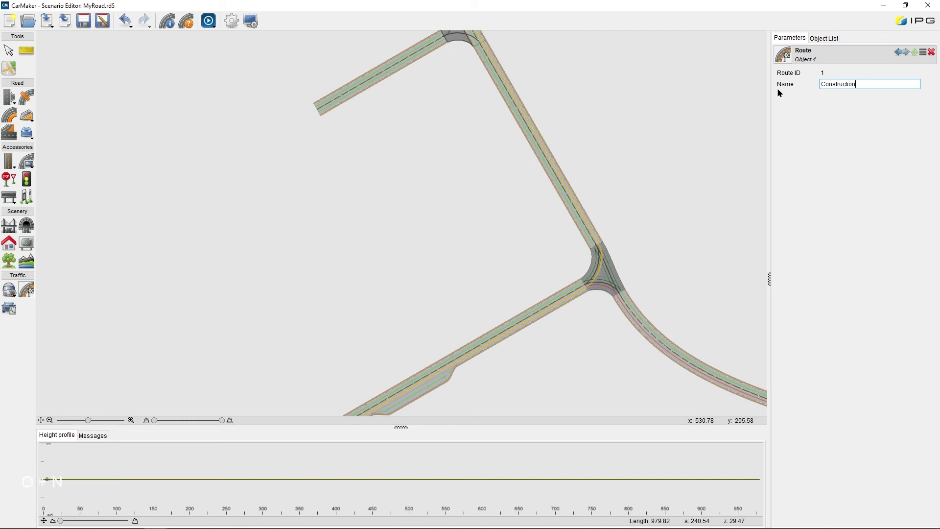
key("BackSpace")
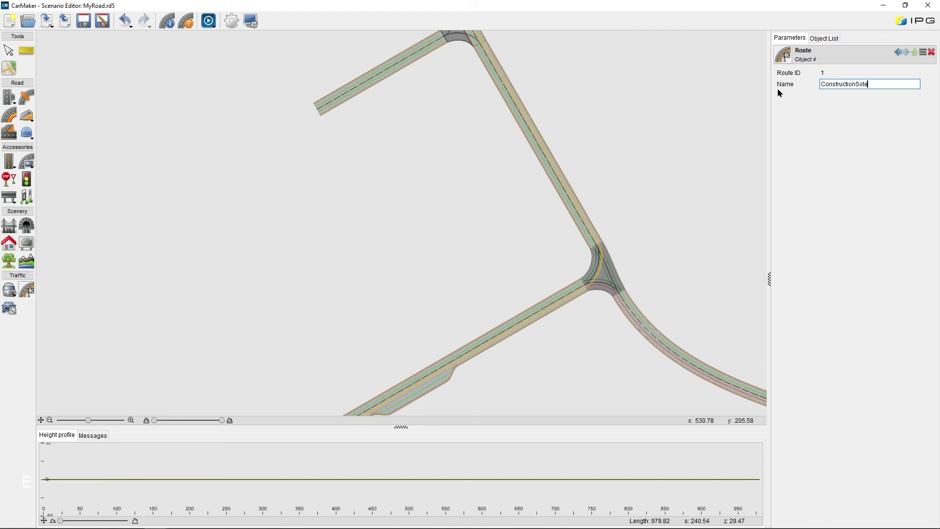
key("BackSpace")
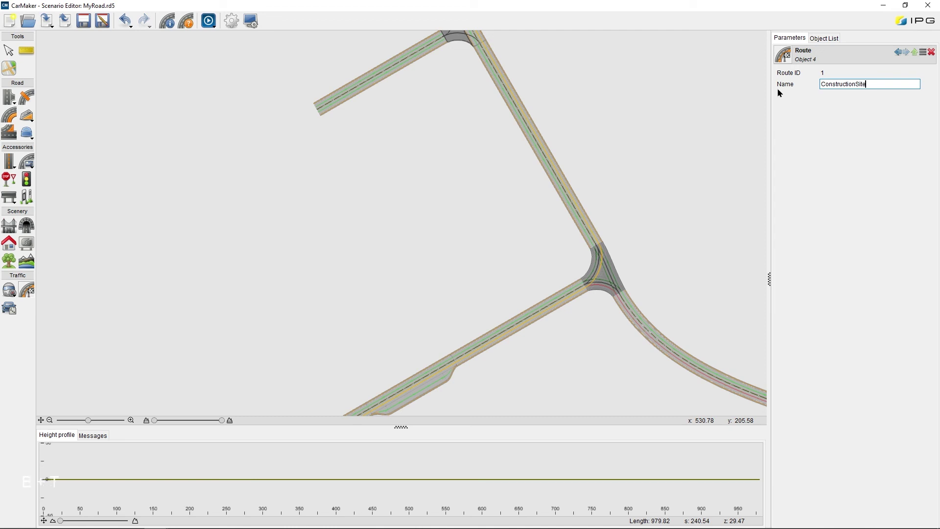
key("Return")
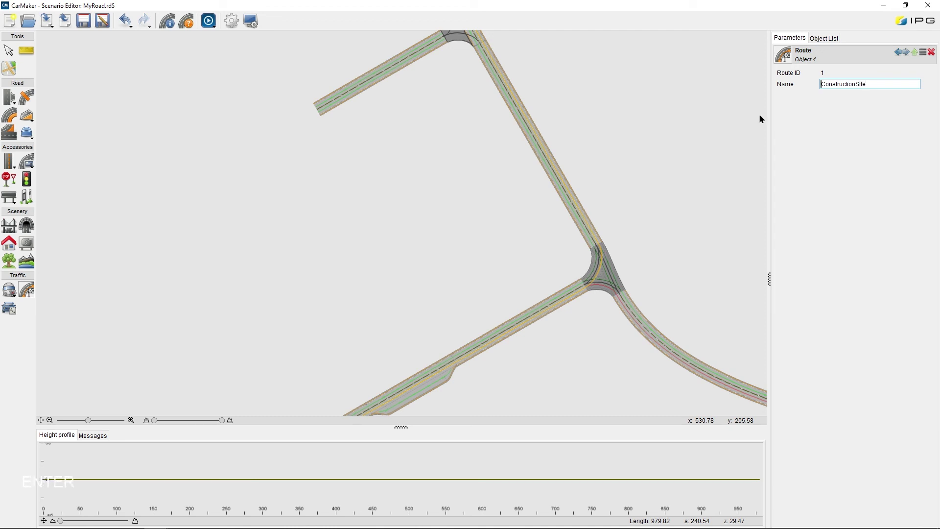
key("F1")
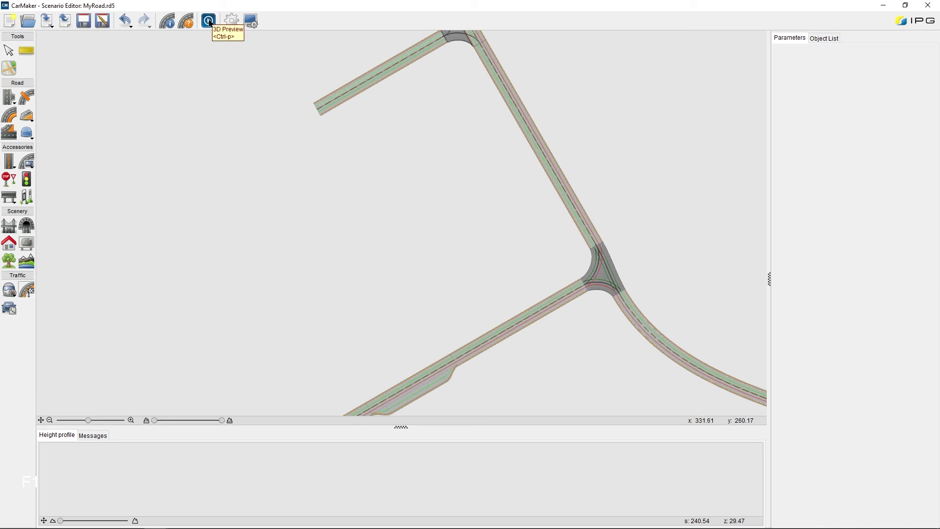
left_click(210, 25)
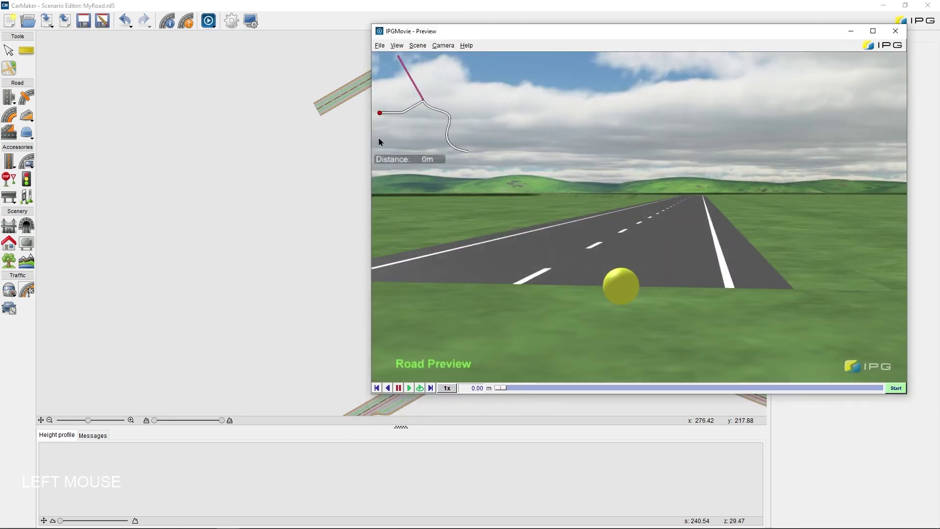